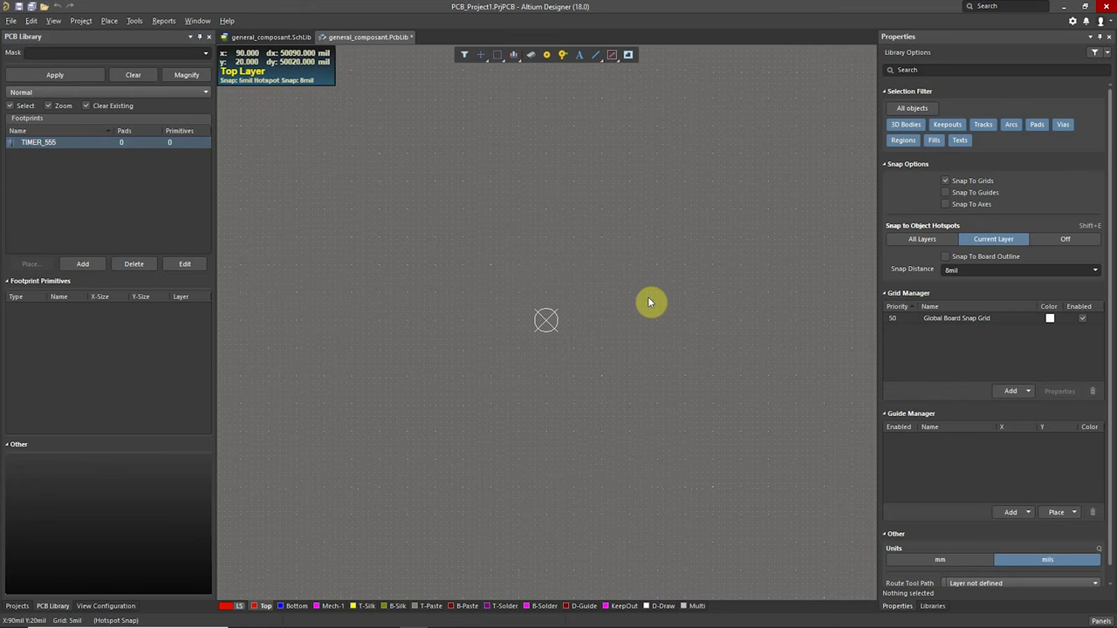
Step: Place one 60mil pad in the TIMER_555 footprint via the Place > Pad command
{"action": "key", "text": "p"}
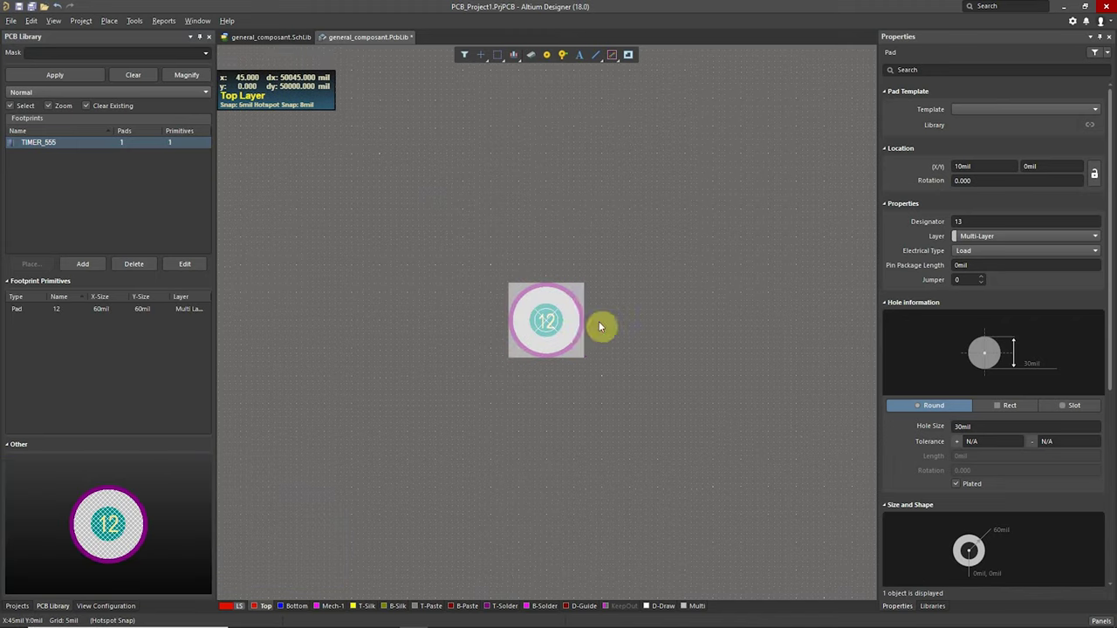
Step: Return to the footprint library and move the pad to Top Layer at 0mil, 0mil with designator 1
{"action": "key", "text": "3"}
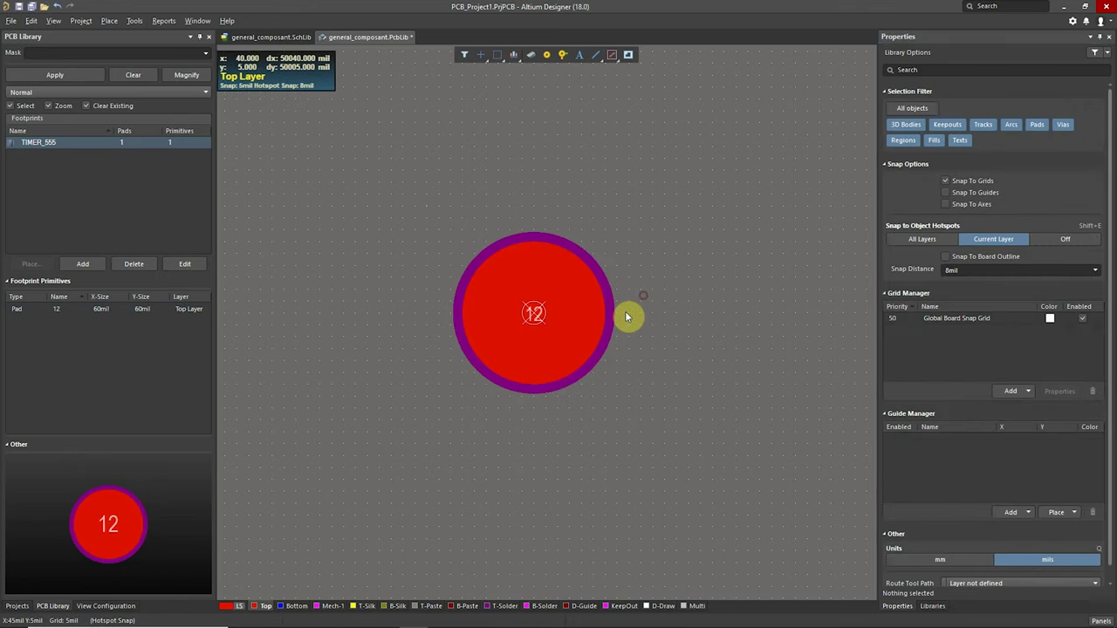
Step: Bring the LM555 datasheet forward and scroll to the package side-view drawing and dimension notes
{"action": "key", "text": "3"}
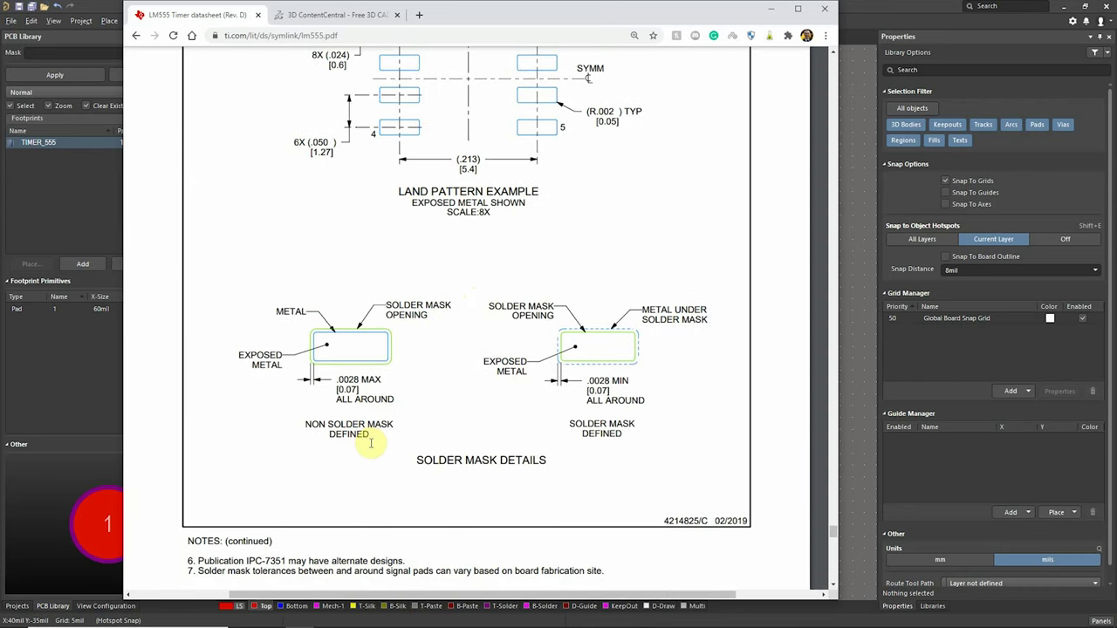
{"action": "scroll", "scroll_direction": "up", "scroll_amount": 3}
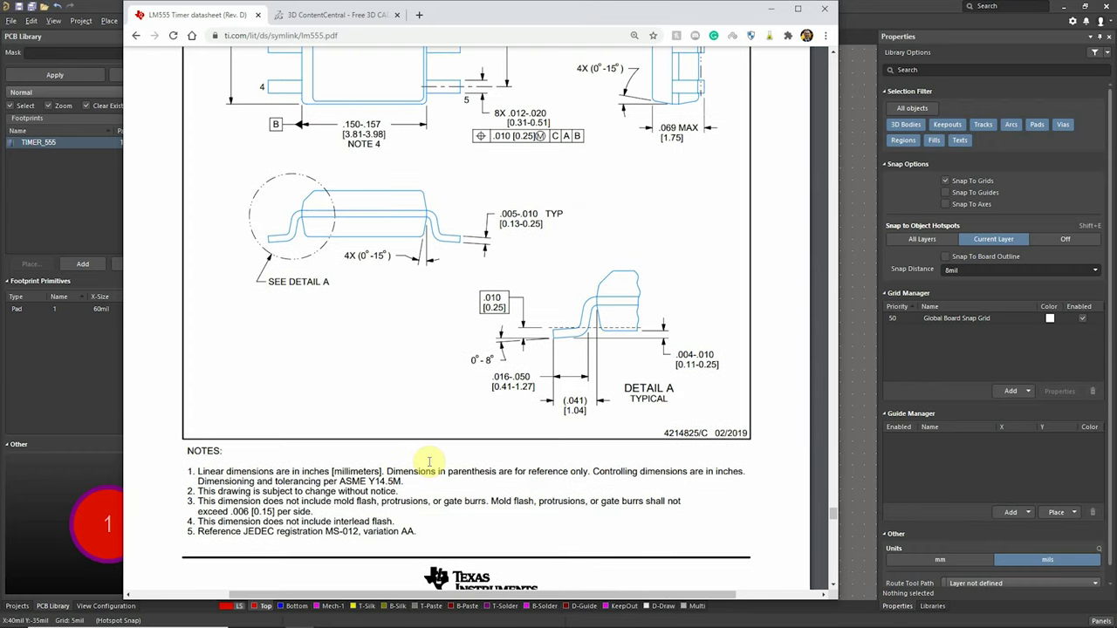